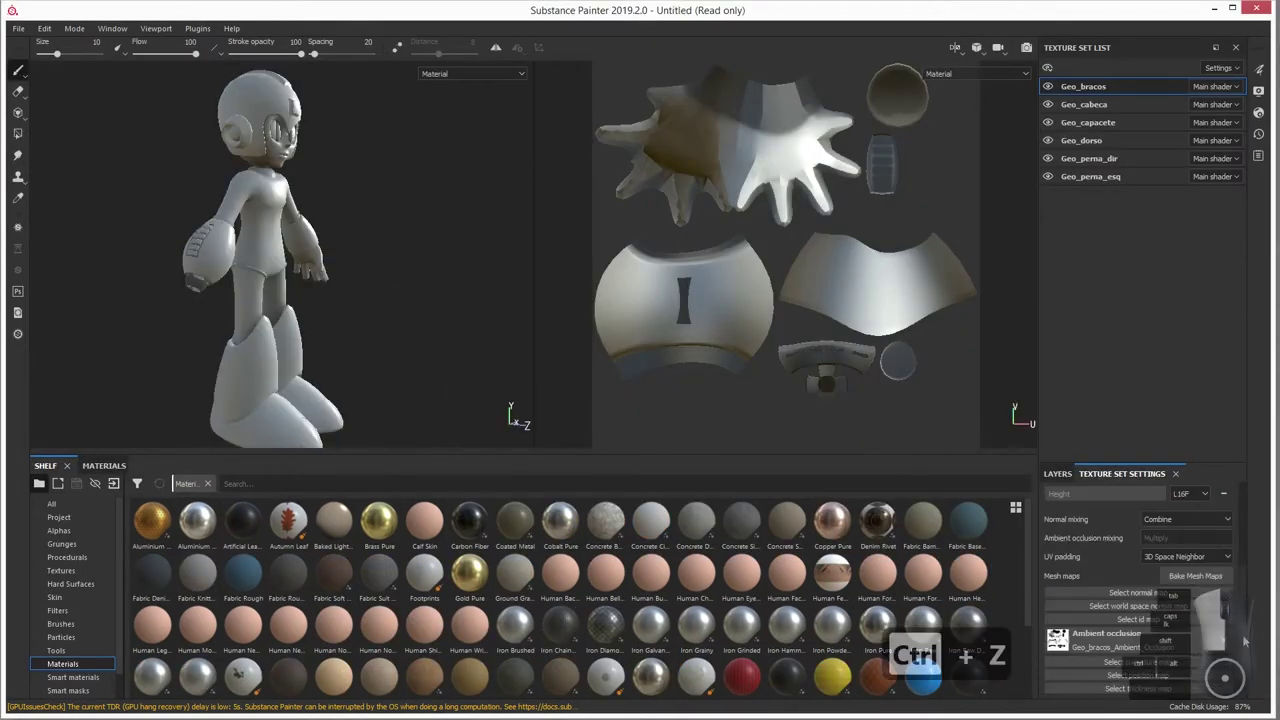
Bring up the mega_djkopet_v1.jpg Tron Mega Man reference poster in Windows Photo Viewer over Painter.
{"action": "double_click", "coordinate": [1060, 170]}
{"action": "key", "text": "Return"}
{"action": "key", "text": "ctrl+s"}
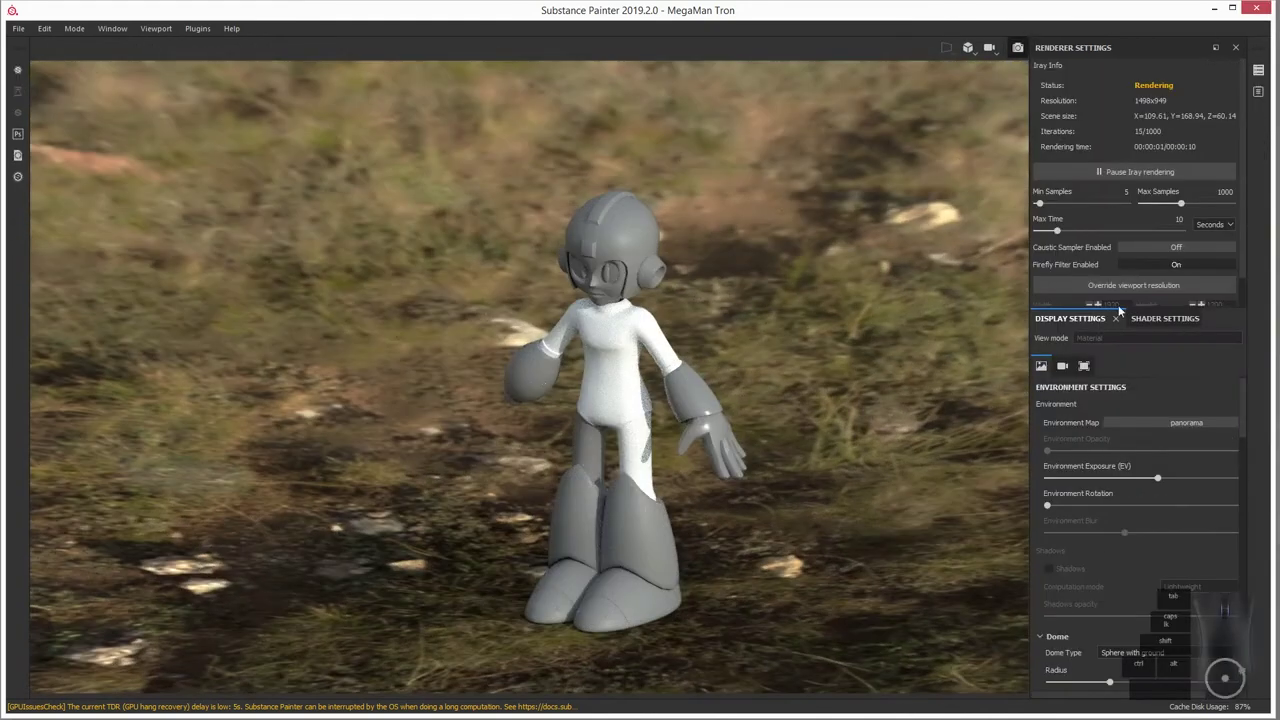
{"action": "left_click", "coordinate": [1248, 222]}
{"action": "left_click", "coordinate": [1137, 424]}
{"action": "left_click", "coordinate": [1132, 434]}
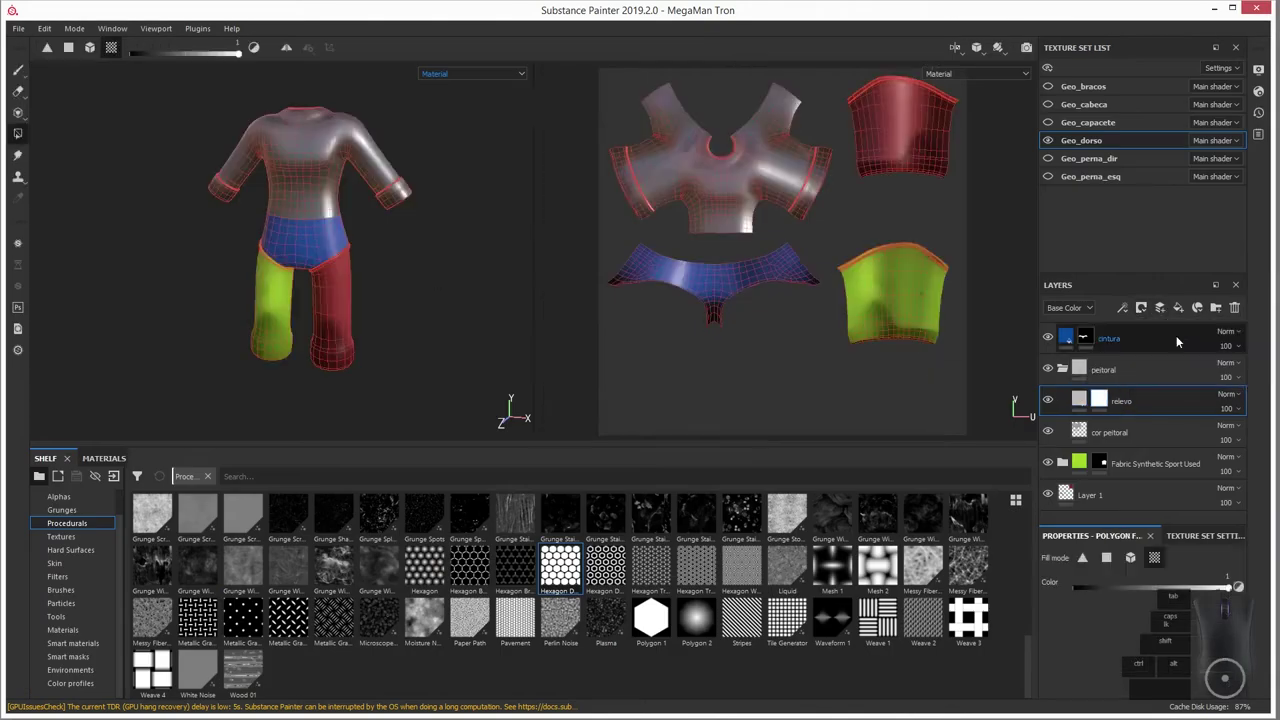